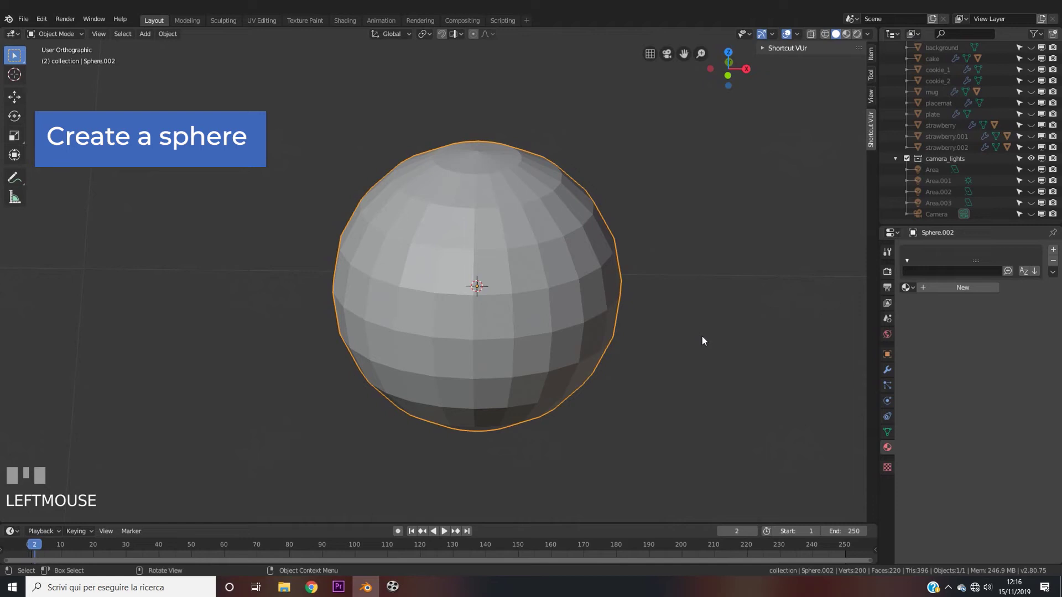
- Poke the sphere's faces into centre triangles, then rejoin them as diagonal quads via Tris to Quads
key("Tab")
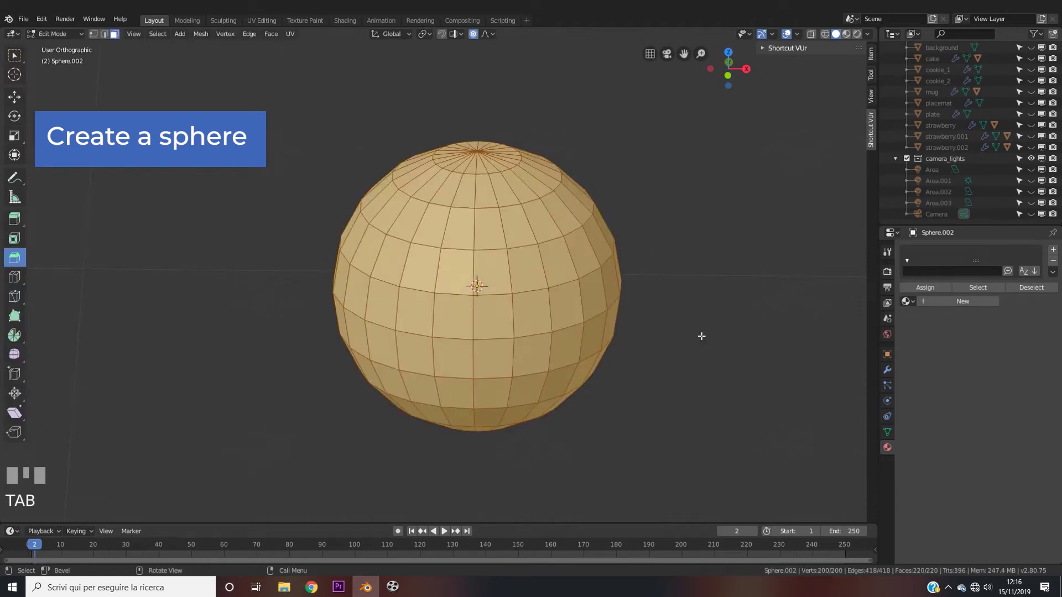
key("space")
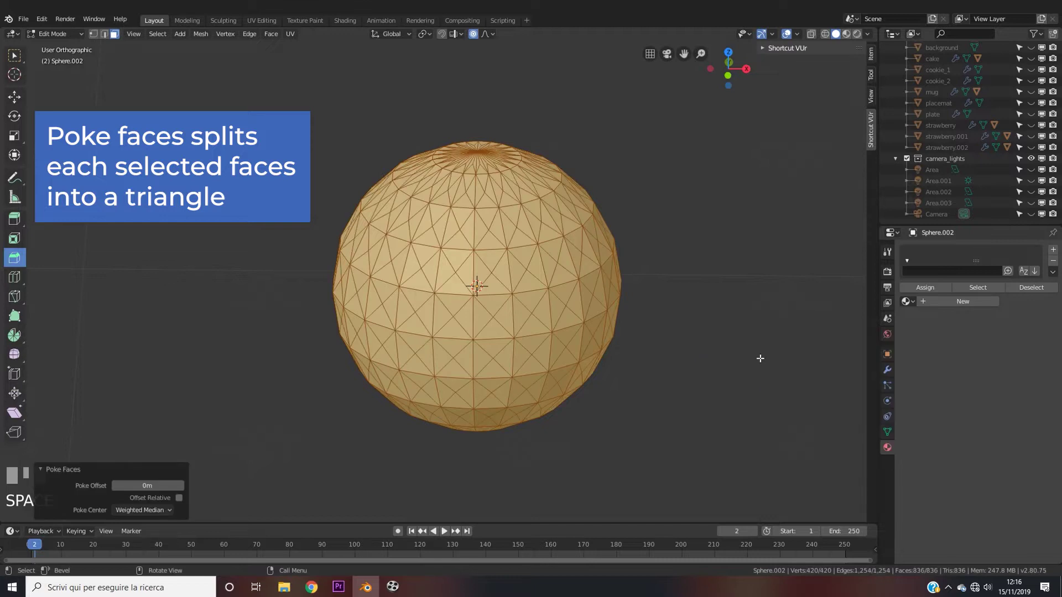
key("Tab")
key("ctrl+f")
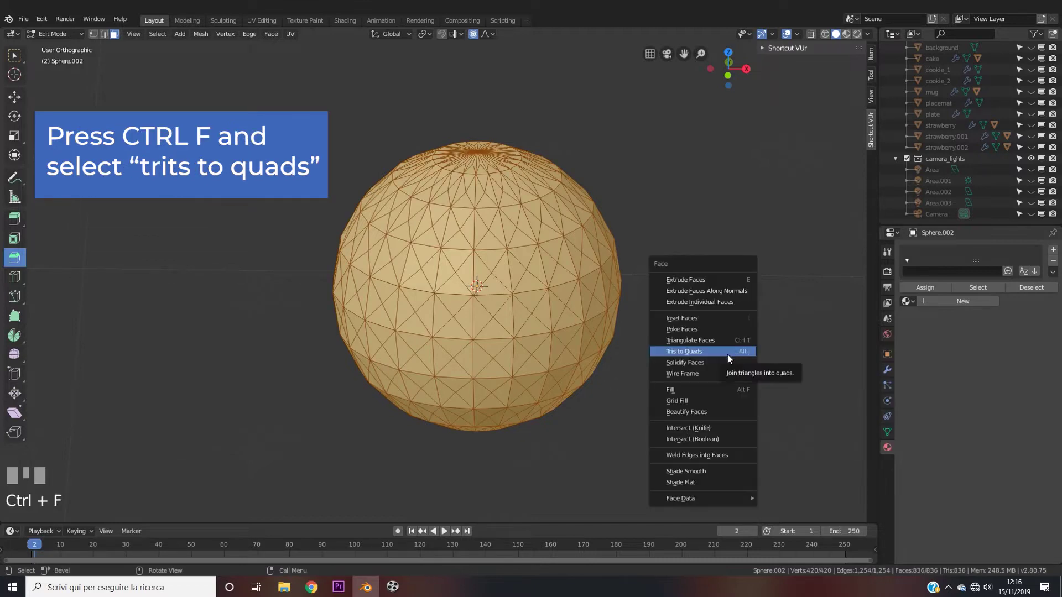
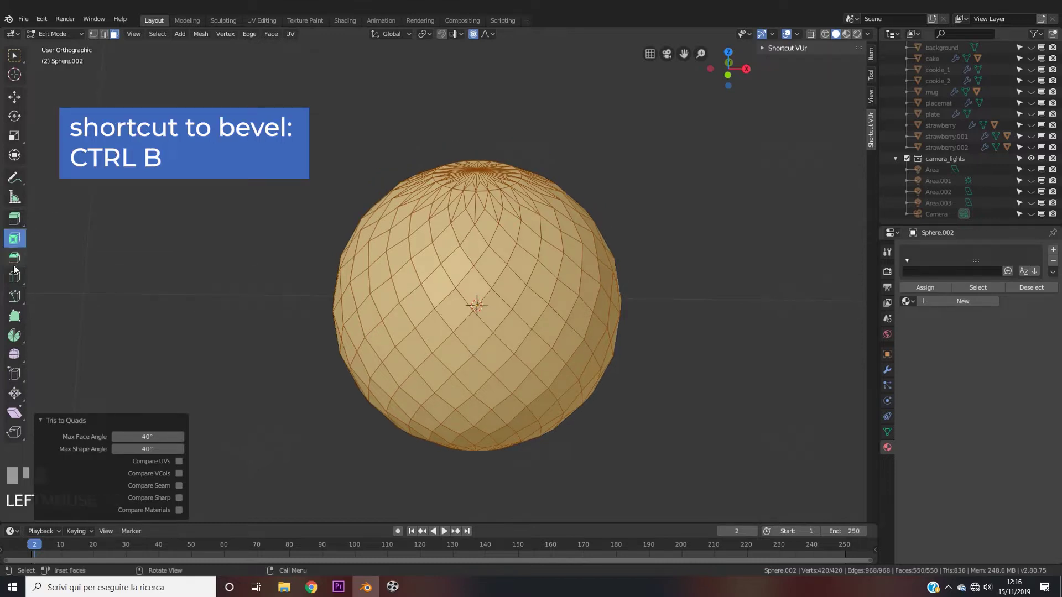
- Bevel the diagonal quad edges with a small width, leaving thin strips framing every face
left_click(19, 268)
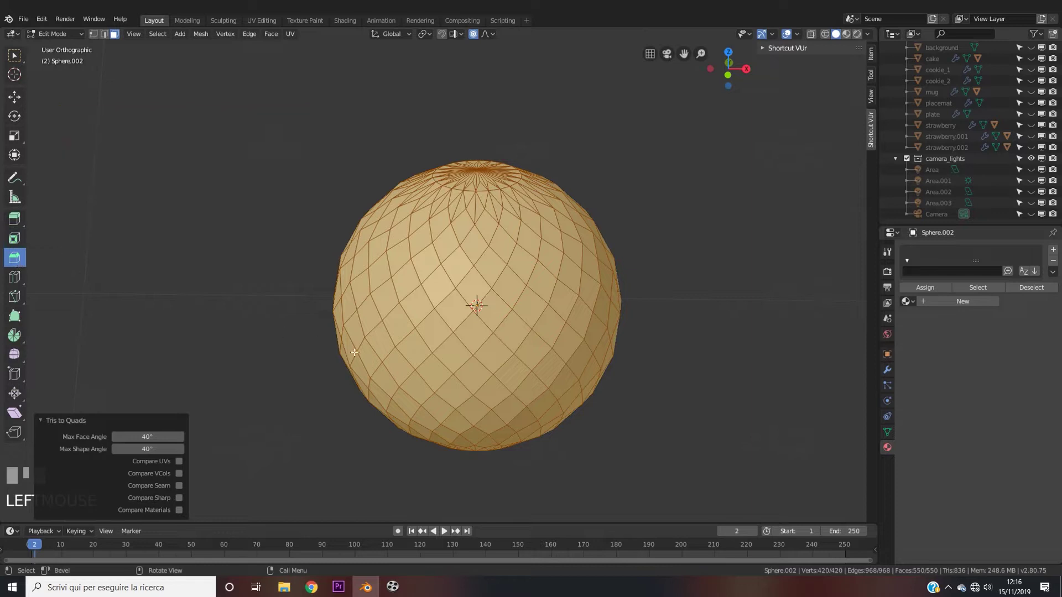
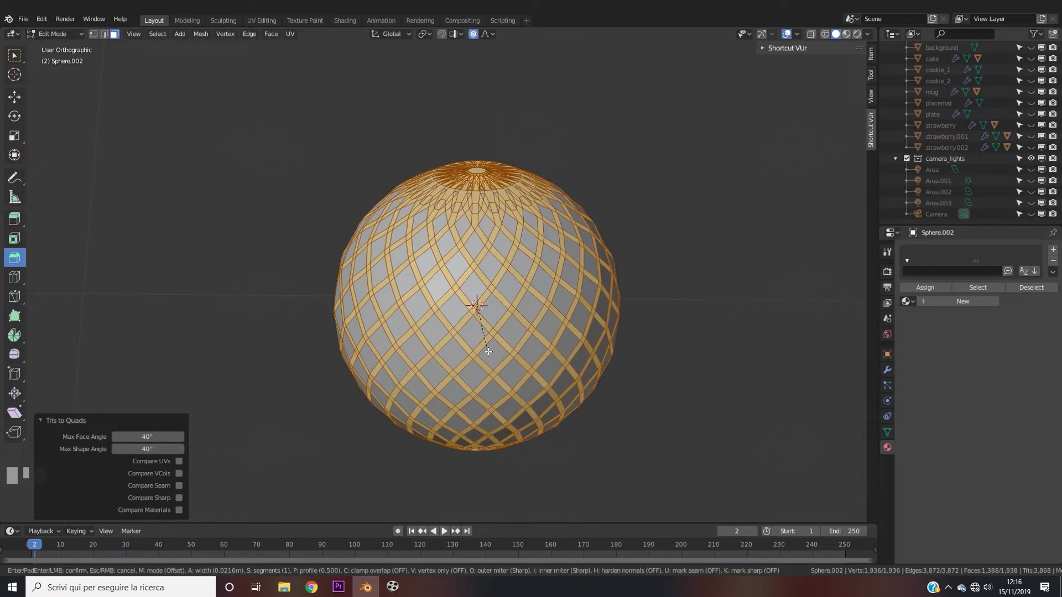
scroll("up", 3)
scroll("down", 3)
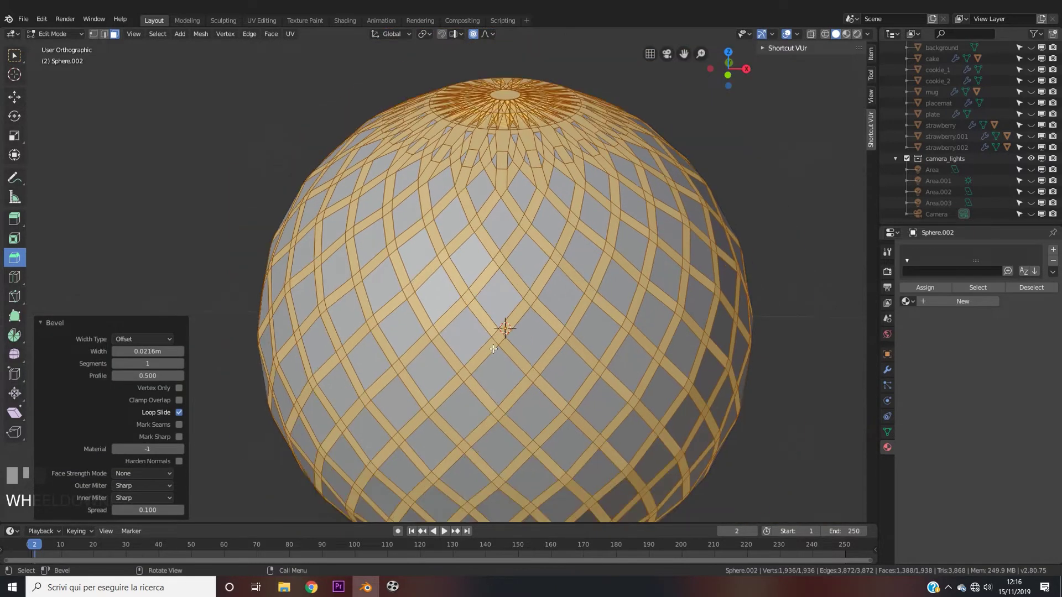
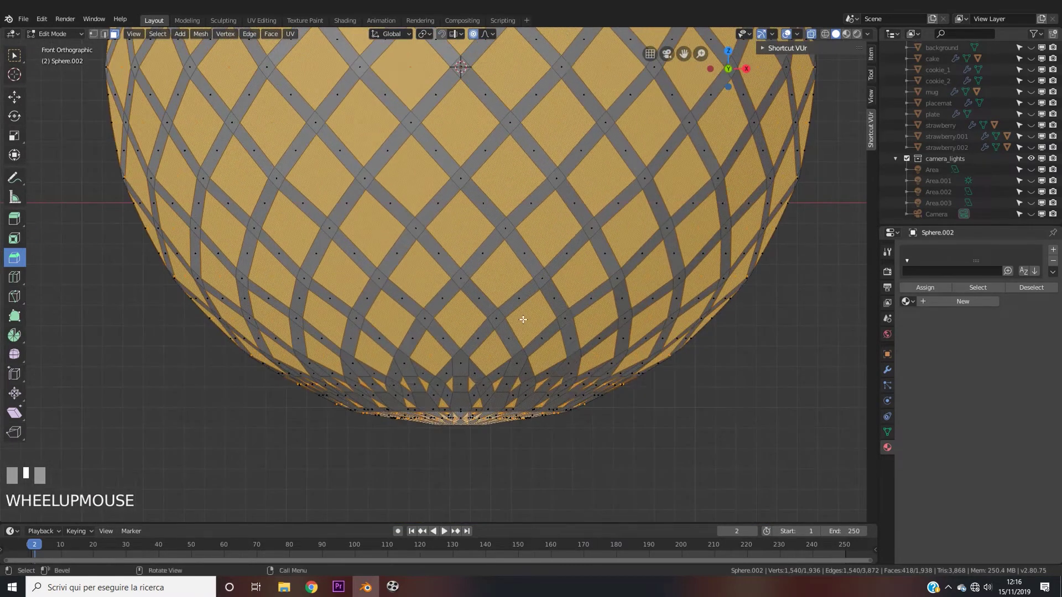
- Box-select the crowded faces around the sphere's pole to clear them from the lattice
key("b")
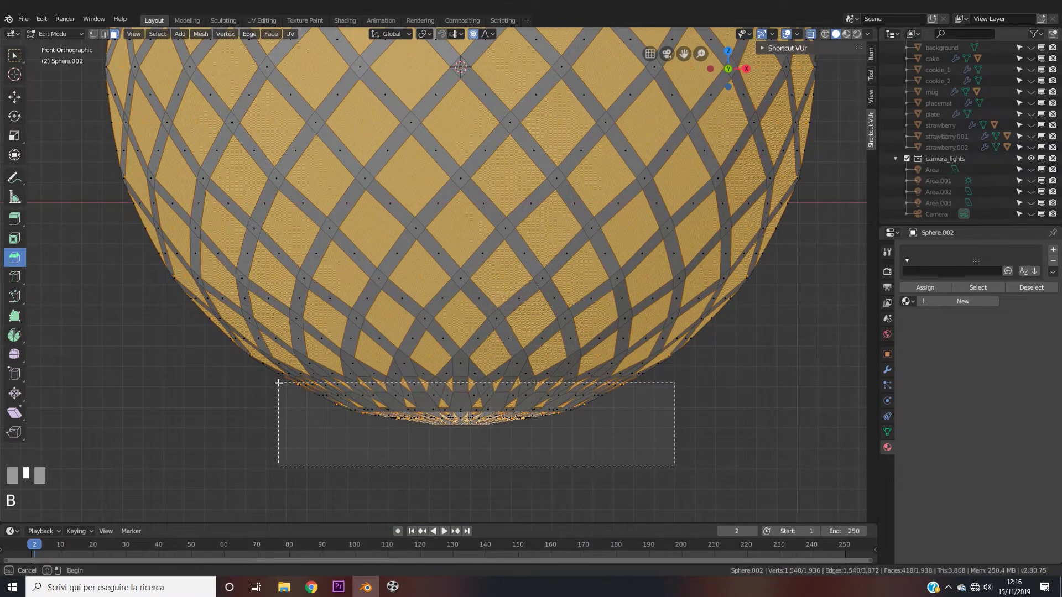
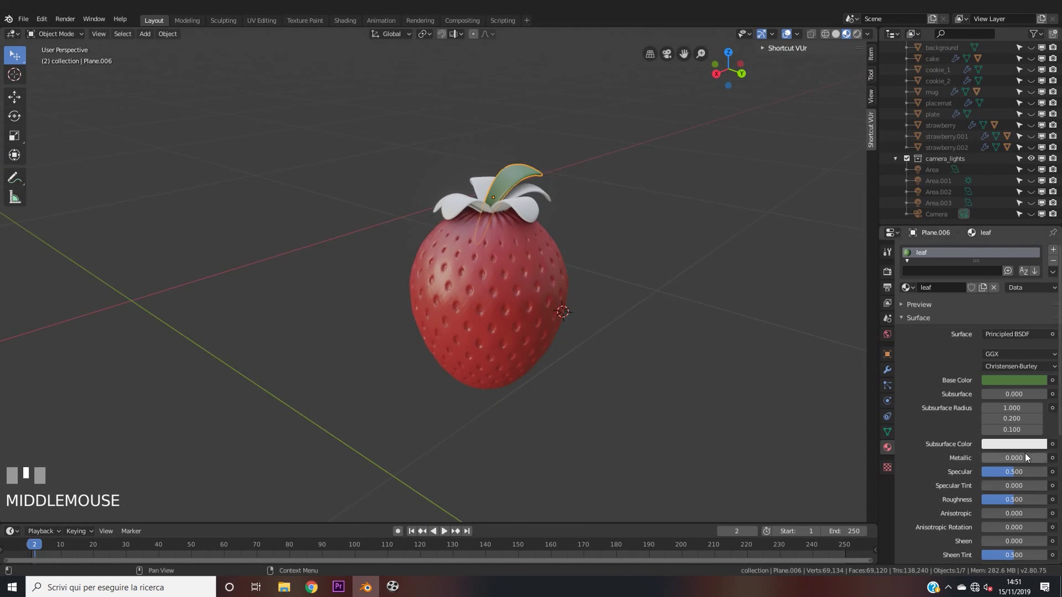
- Zoom and orbit onto the leaves and add a white leaf to the selection for material linking
scroll("up", 3)
scroll("up", 3)
left_click_drag(559, 301, 564, 283)
left_click(572, 251)
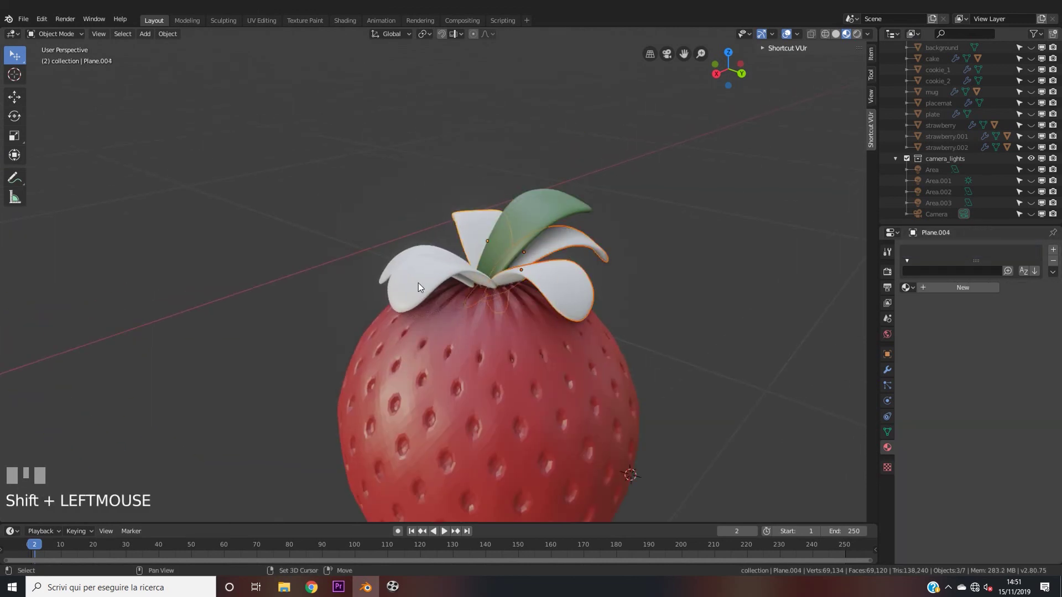